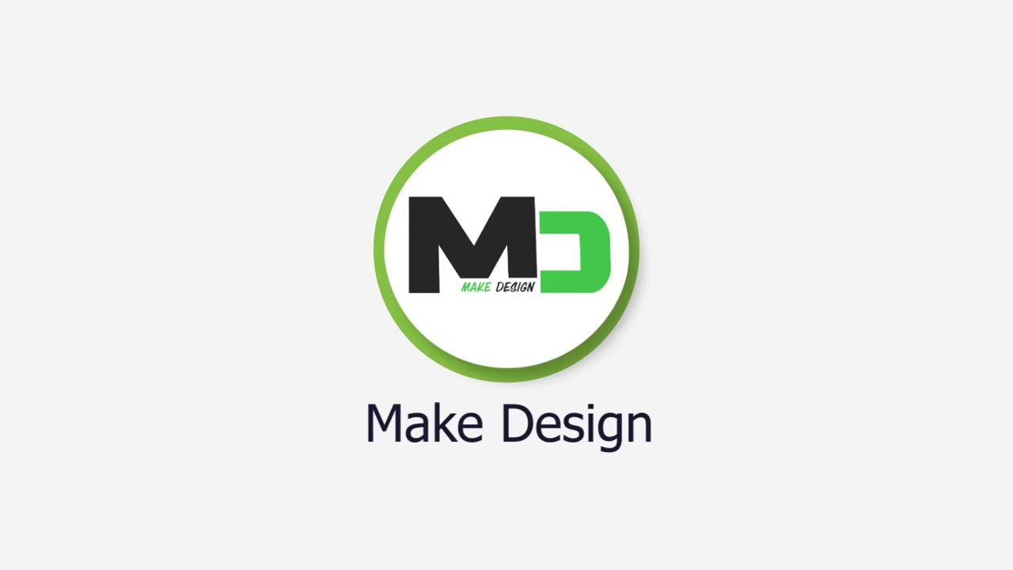
- Bring the close-up acne portrait into view, ready for retouching
key(ctrl+space)
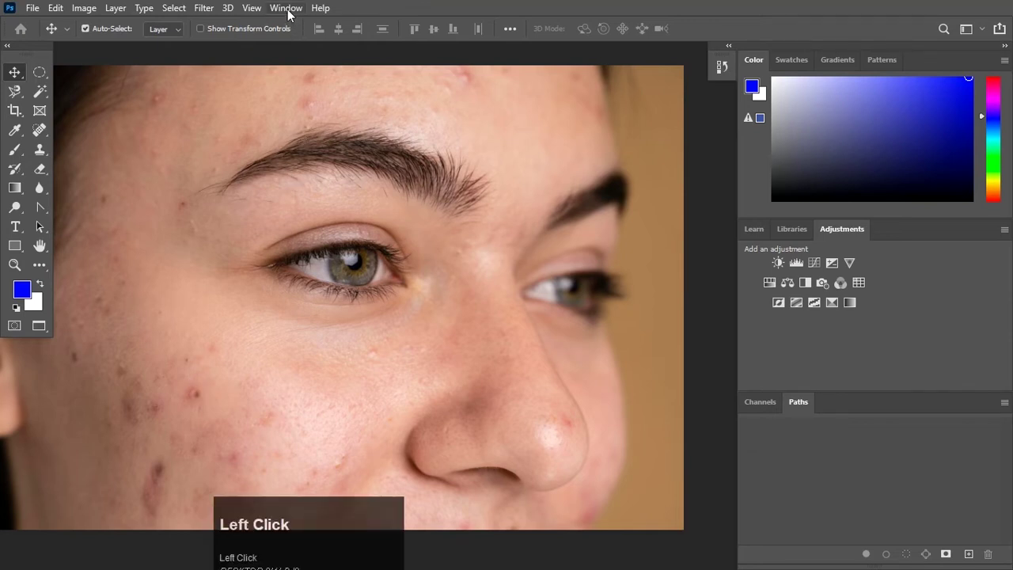
- Show the Window menu's panel list to reach the Layers panel
click(292, 13)
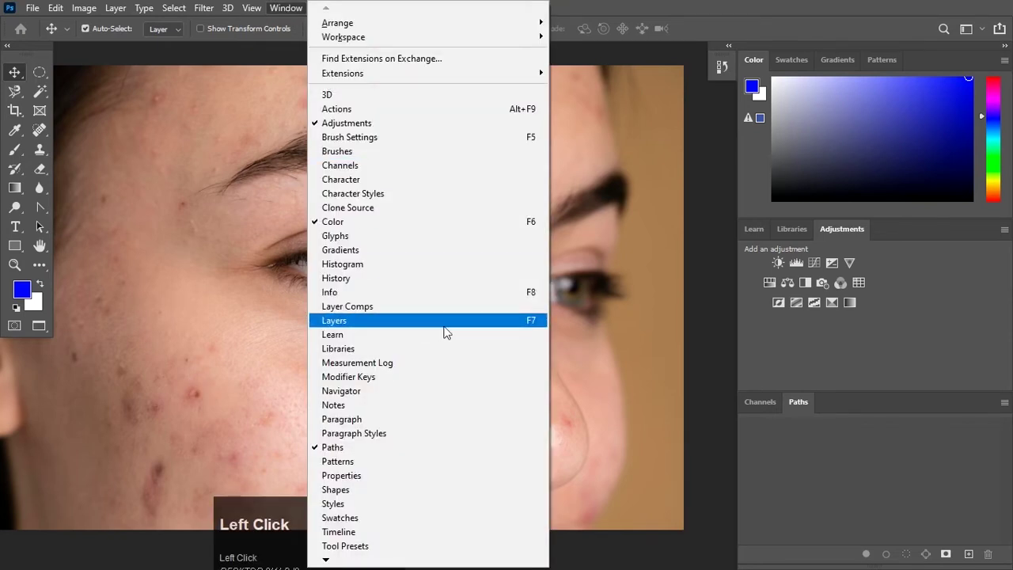
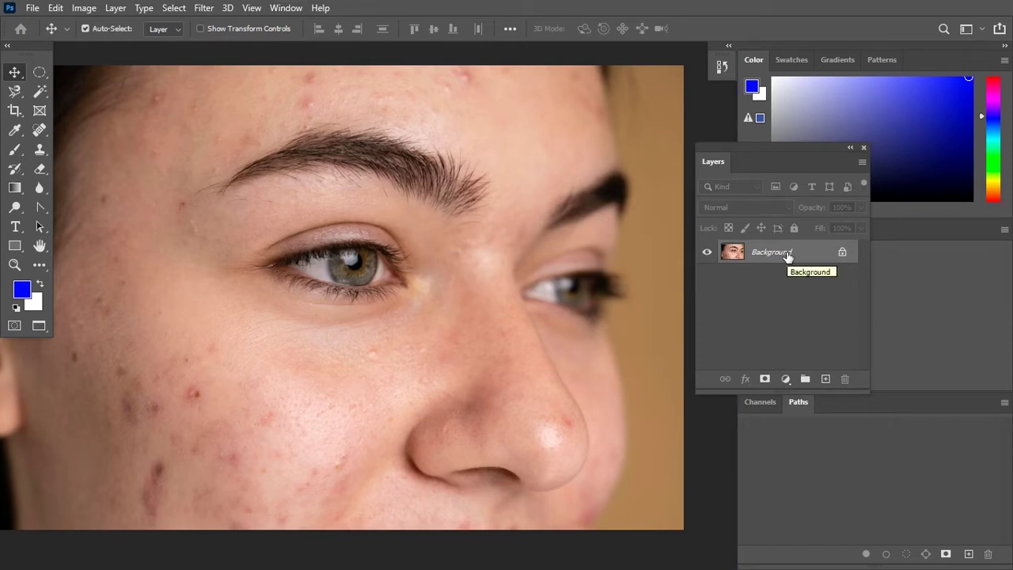
- Duplicate Background into Layer 1 and select the copy for inverting
click(810, 253)
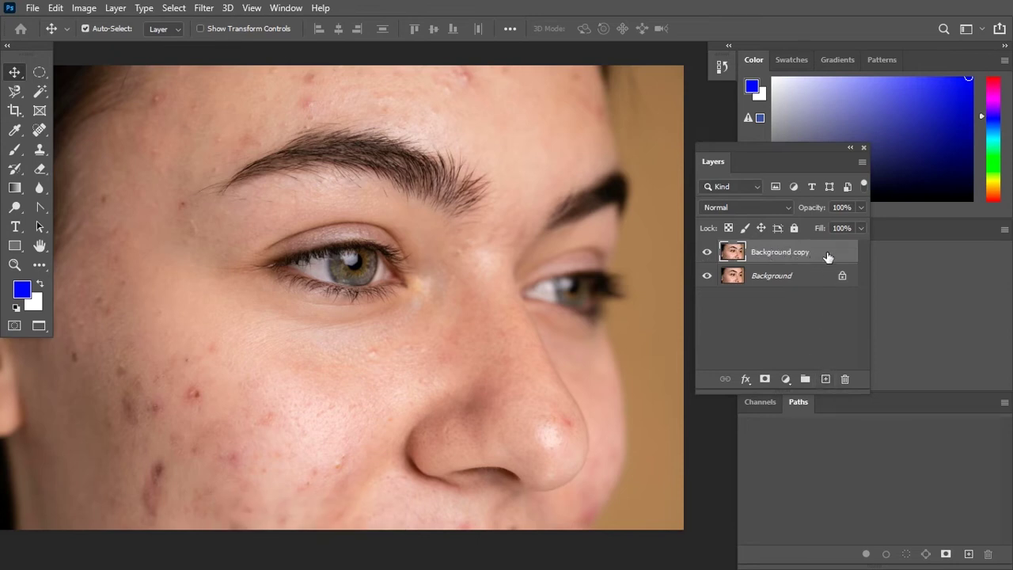
drag(839, 254, 809, 255)
click(809, 255)
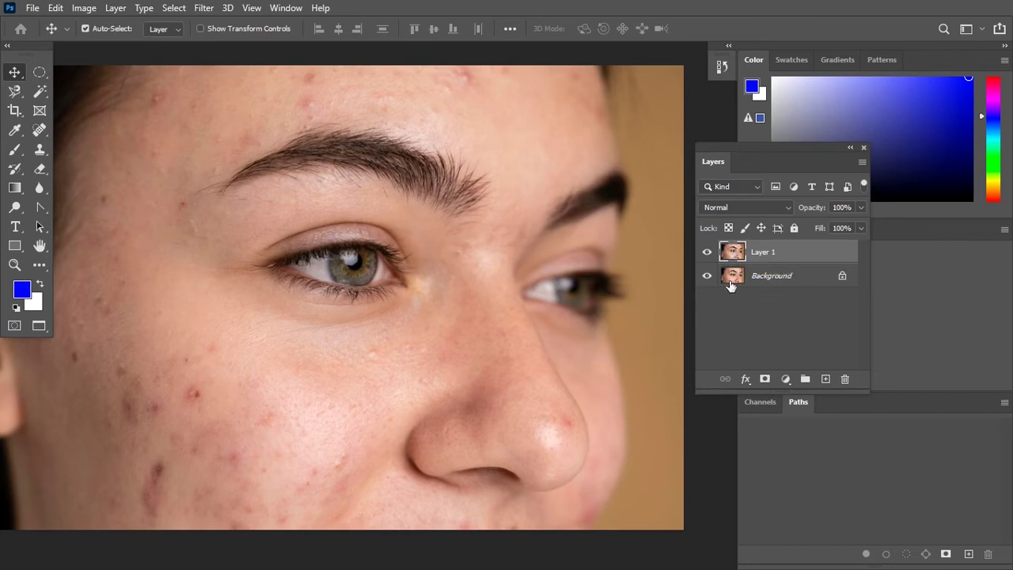
click(775, 255)
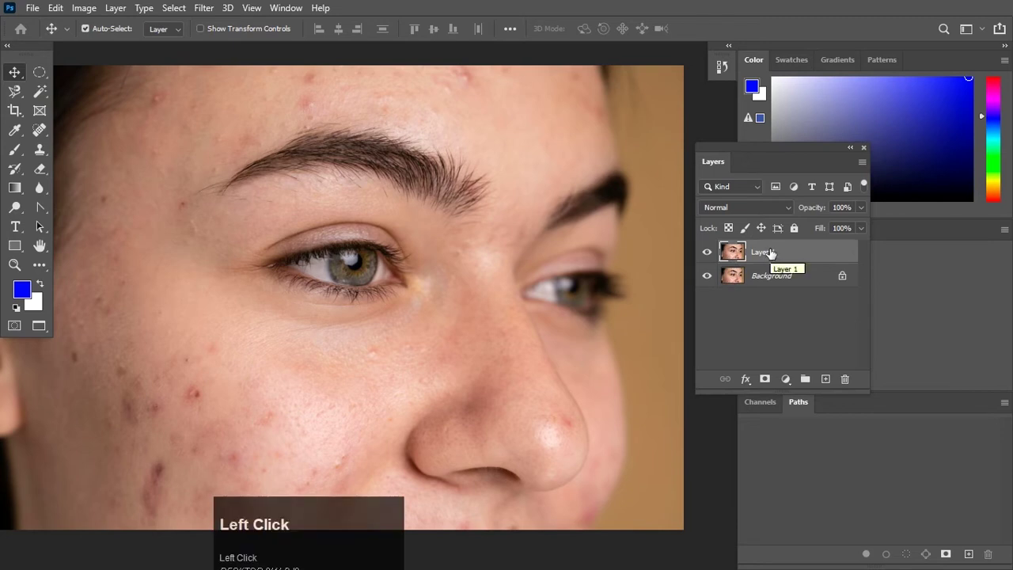
click(773, 254)
key(ctrl+i)
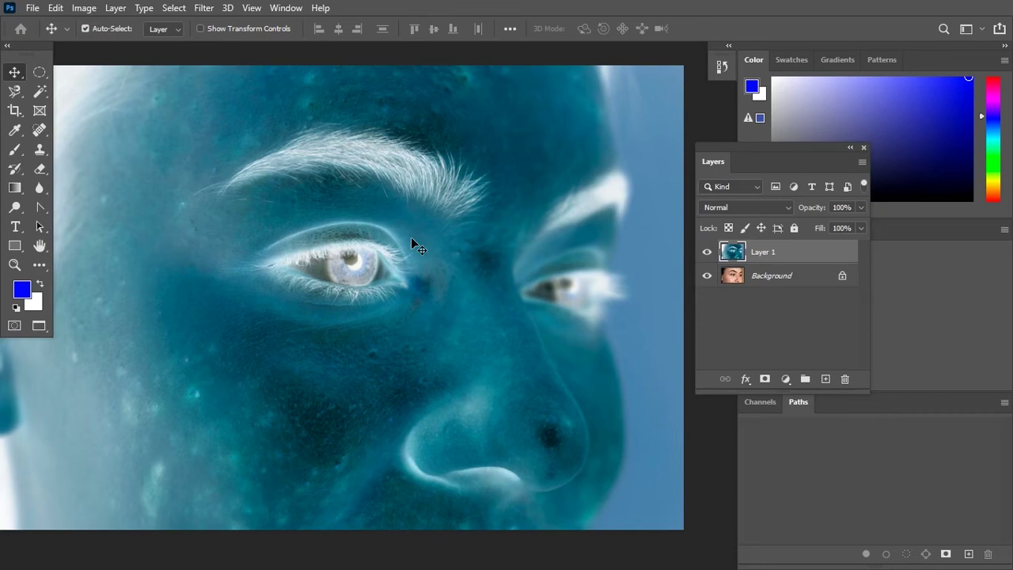
key(ctrl+i)
click(98, 10)
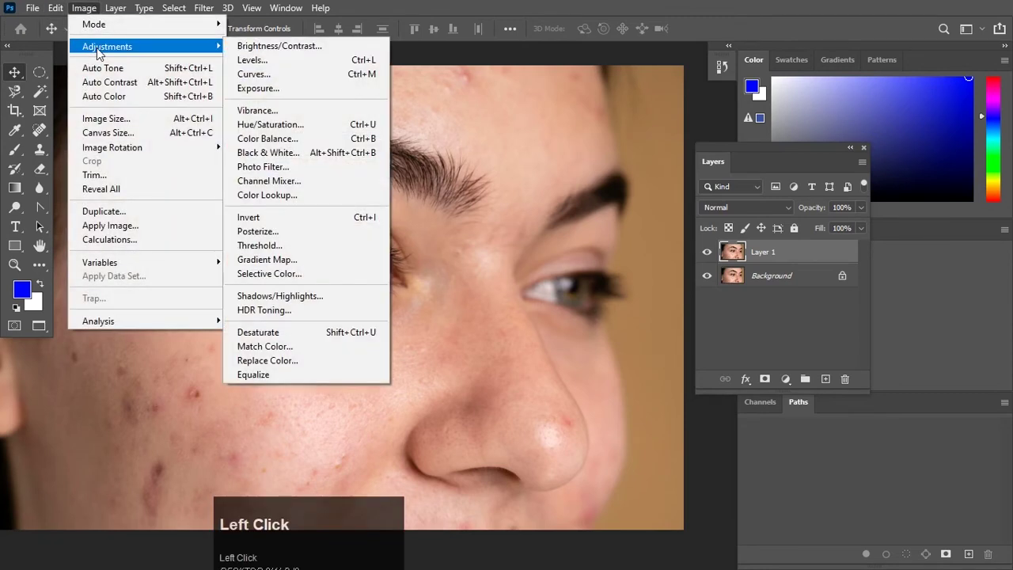
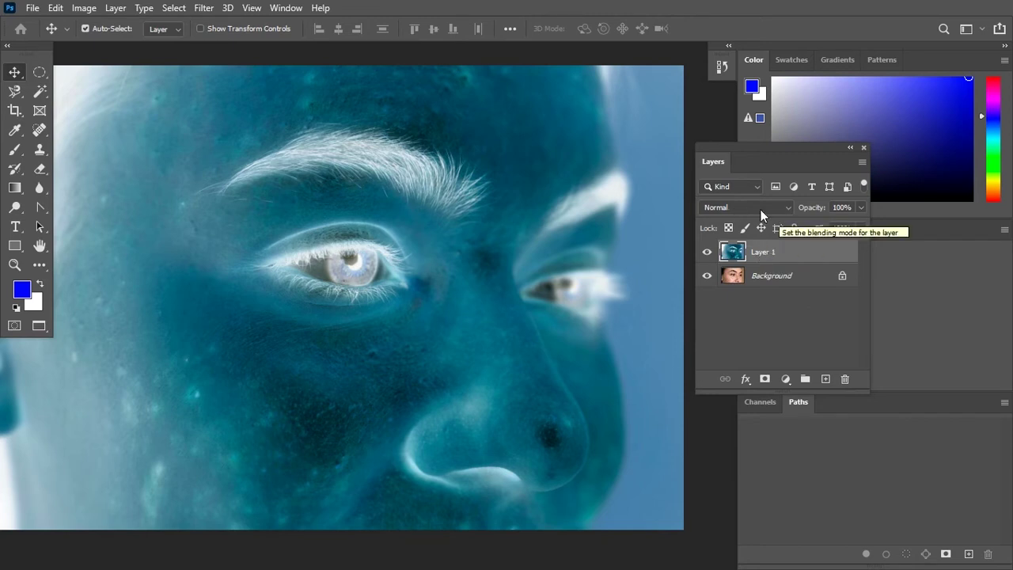
- Show Layer 1's blending-mode list to switch it to Vivid Light
click(765, 213)
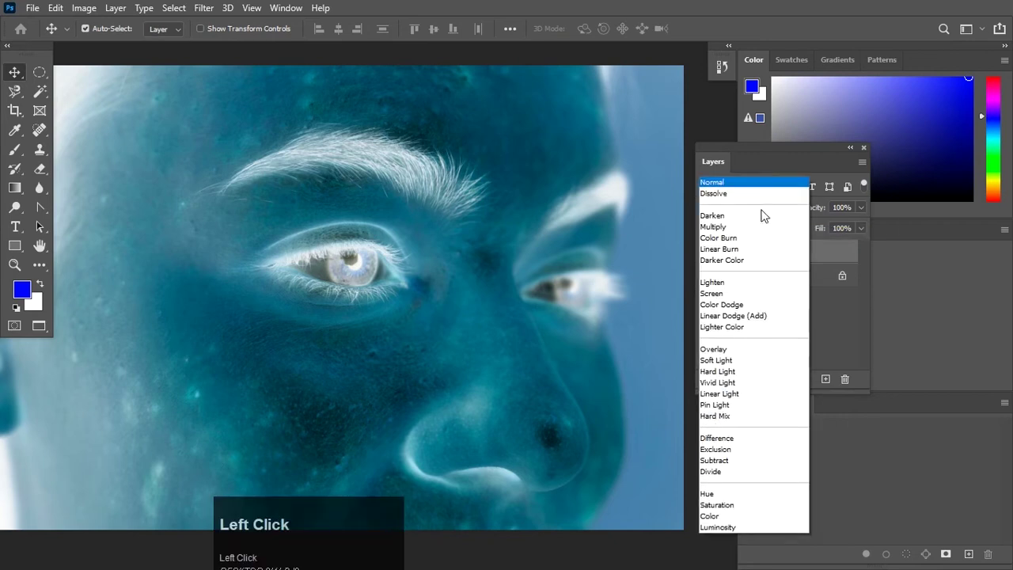
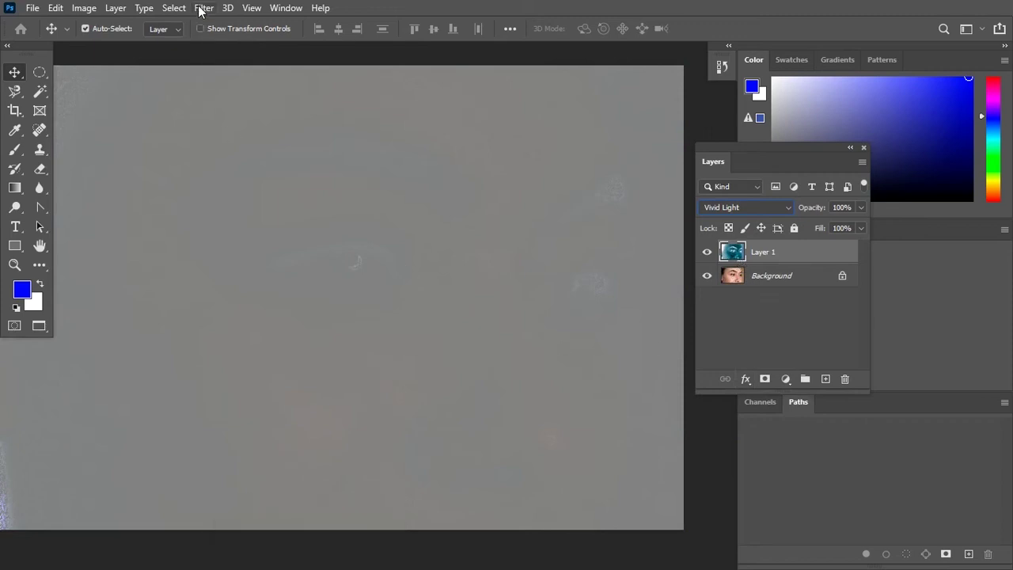
- Apply High Pass from Filter > Other to Layer 1 and raise its radius toward 130 pixels
click(203, 9)
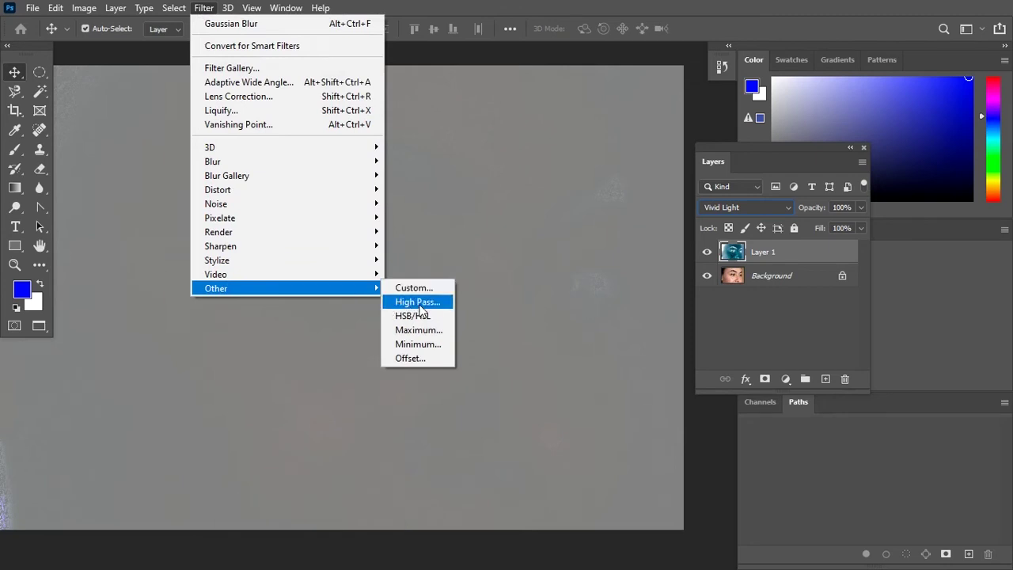
click(423, 308)
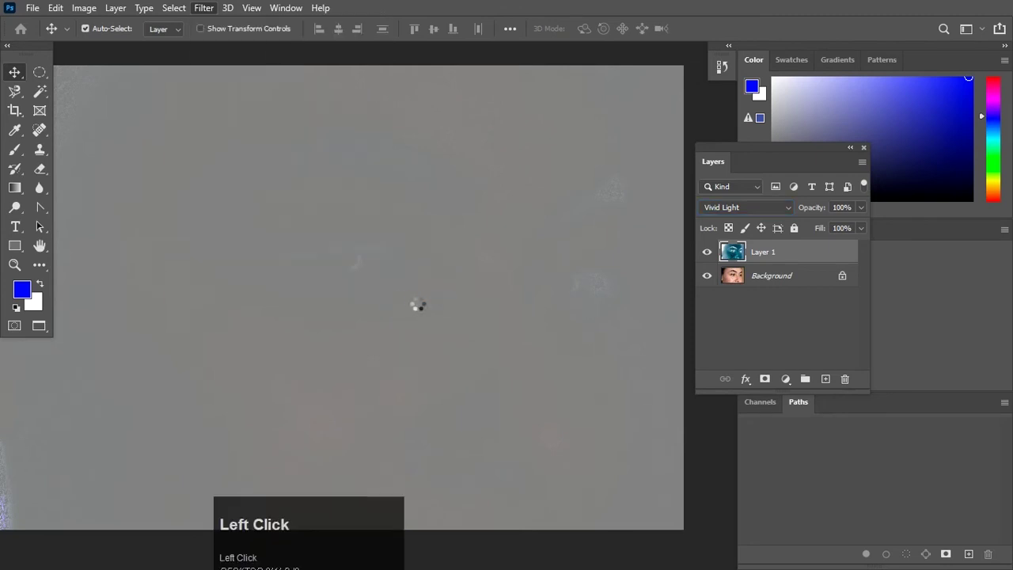
drag(486, 115, 630, 292)
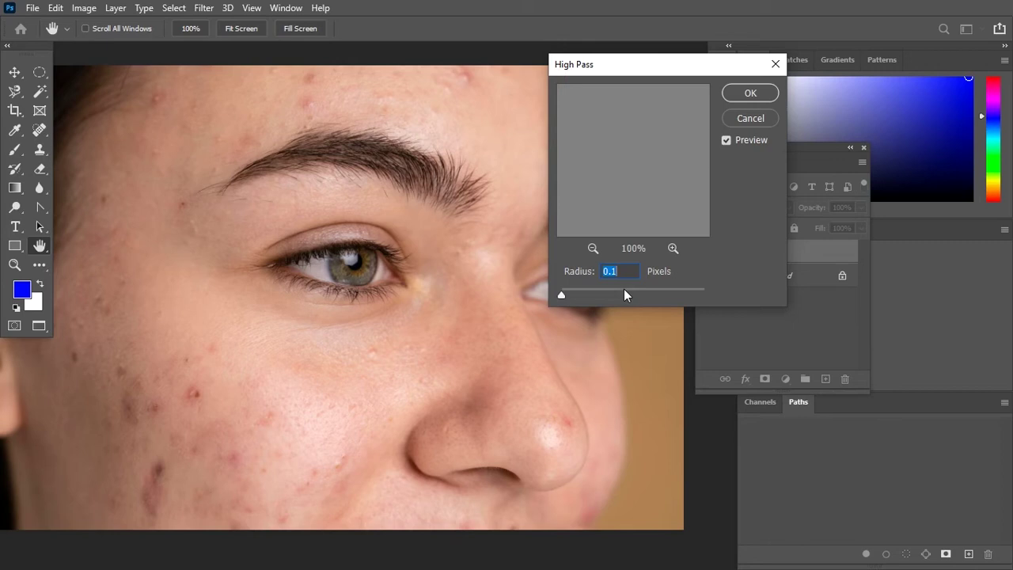
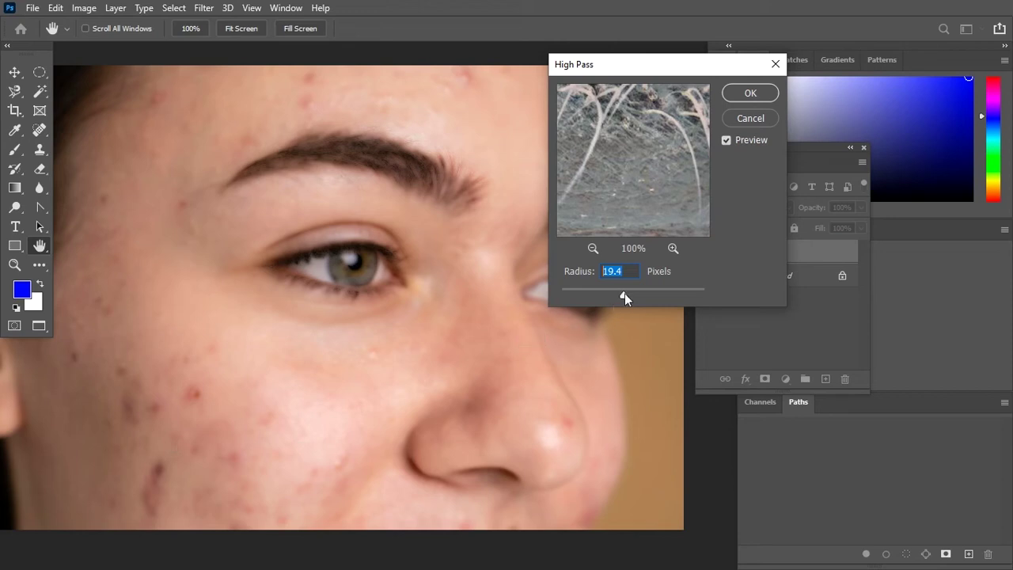
drag(629, 297, 659, 299)
- Fine-tune the High Pass radius to about 130 pixels before committing it
drag(659, 300, 752, 93)
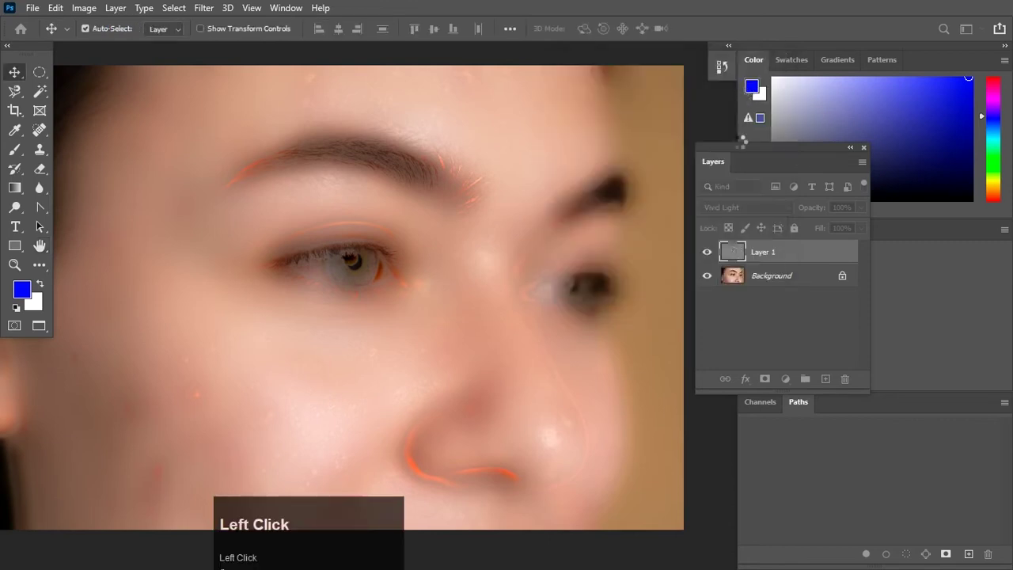
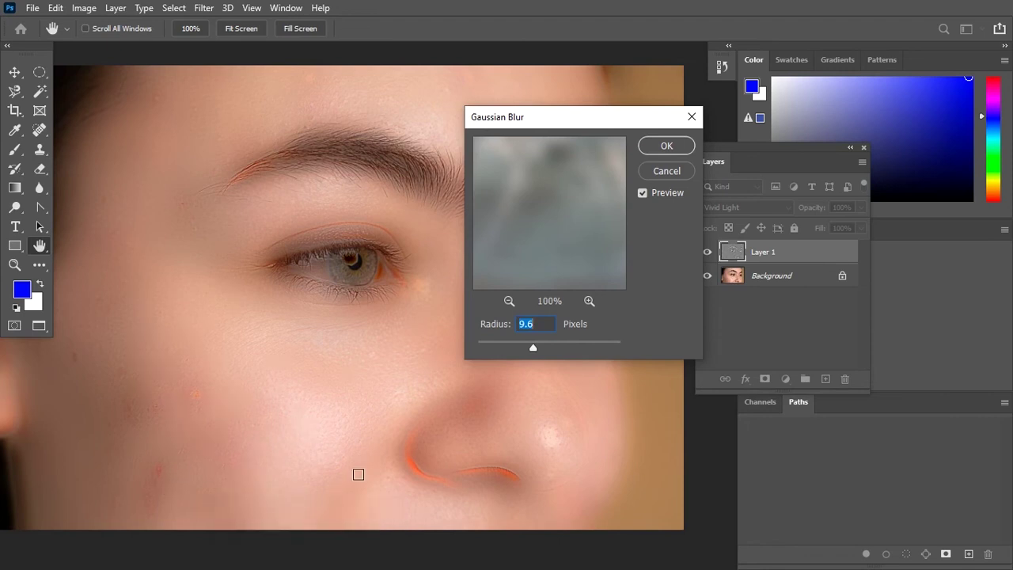
- Add a white layer mask to Layer 1 and make the mask the active editing target
click(661, 148)
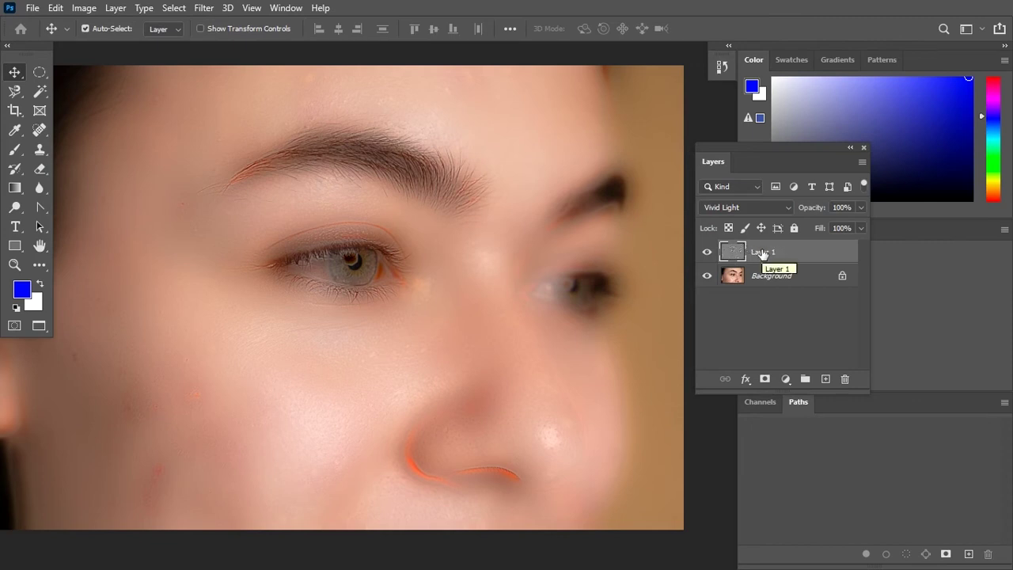
click(786, 257)
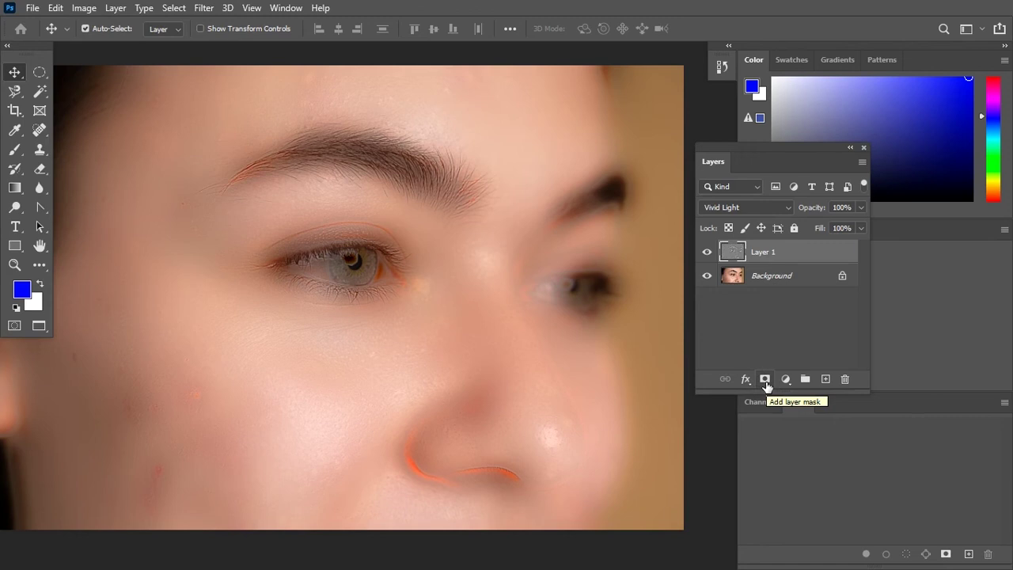
click(771, 387)
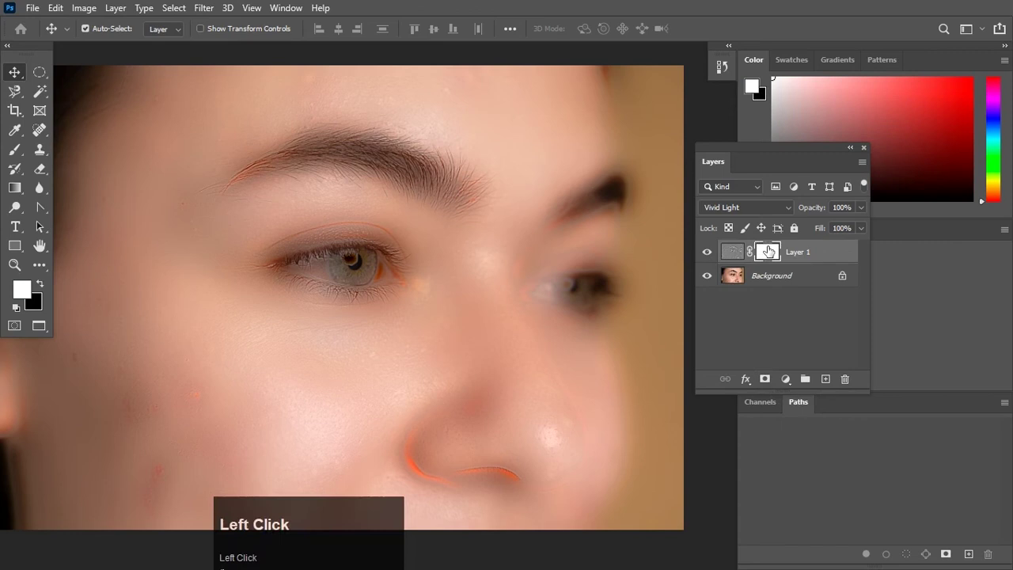
click(730, 253)
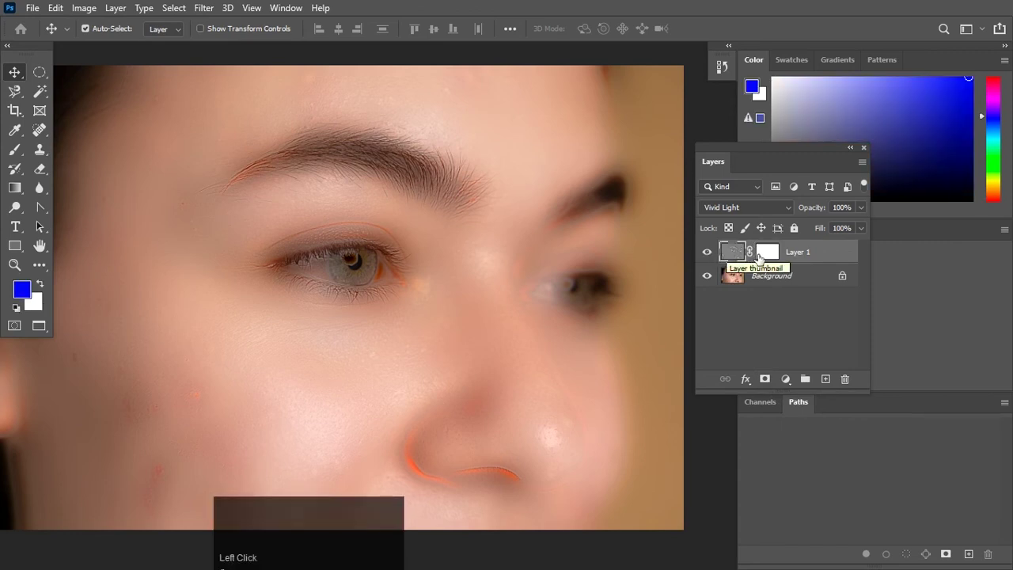
click(766, 259)
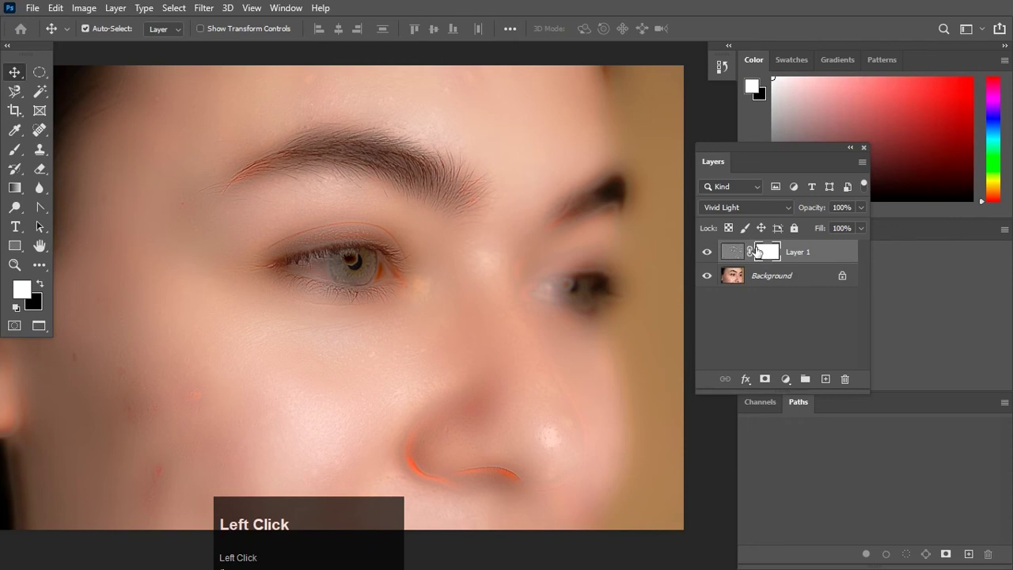
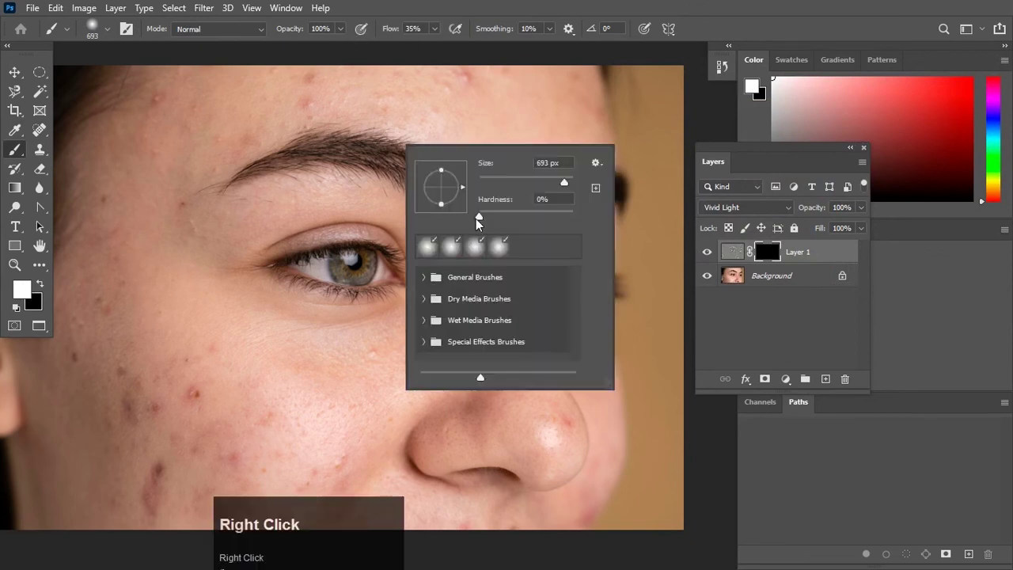
- Adjust the brush hardness toward zero for soft mask painting
click(482, 220)
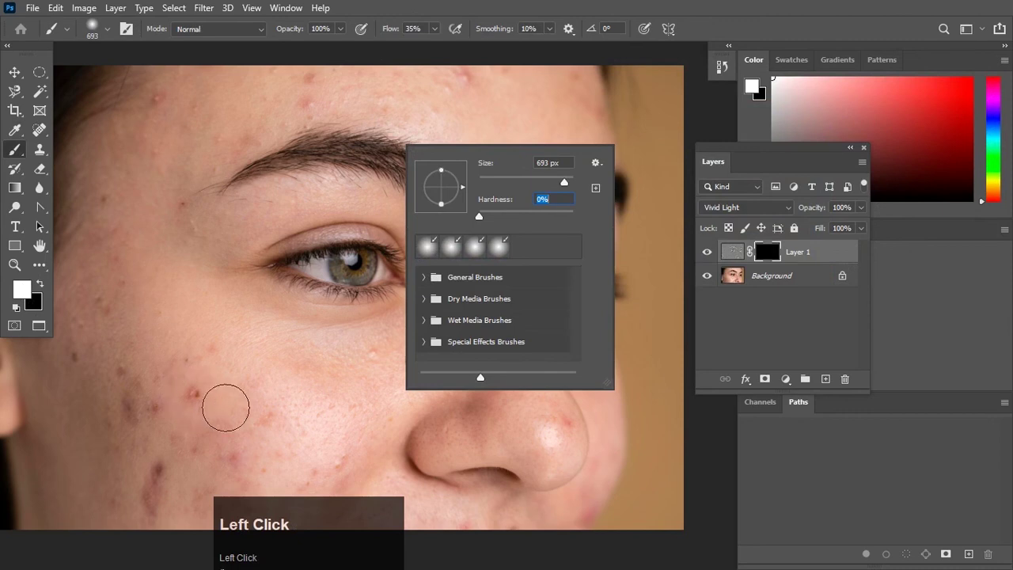
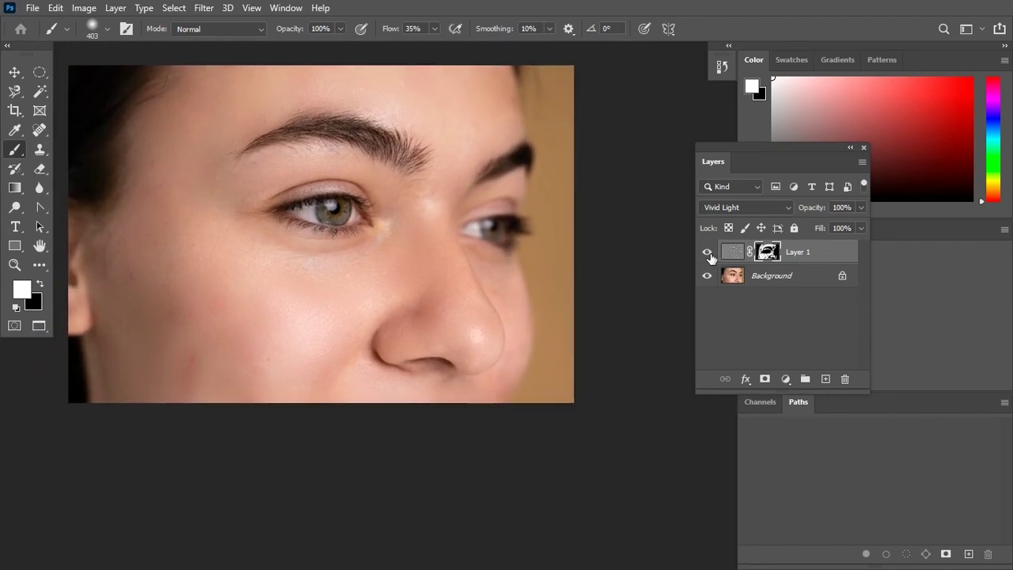
click(715, 259)
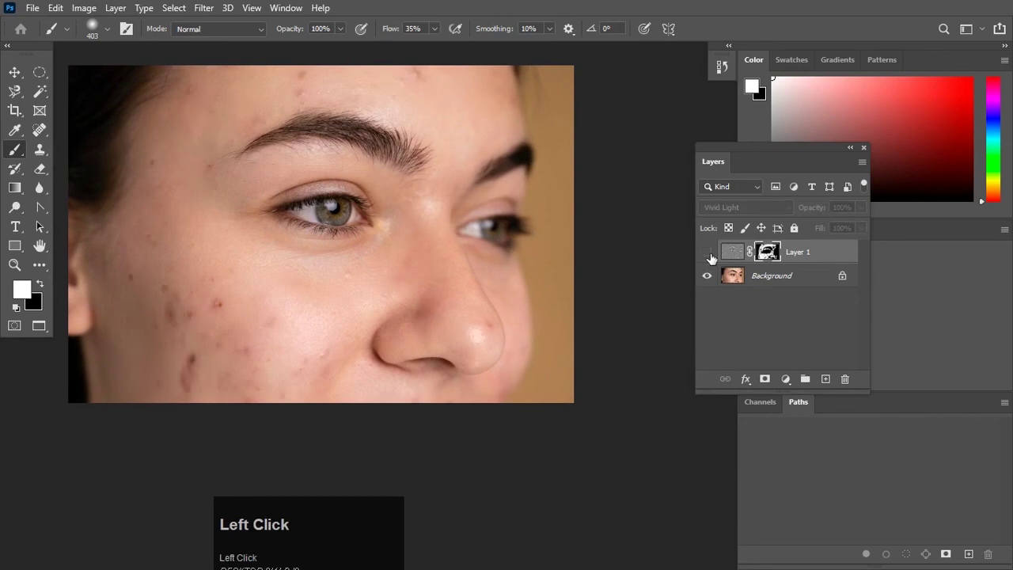
click(713, 256)
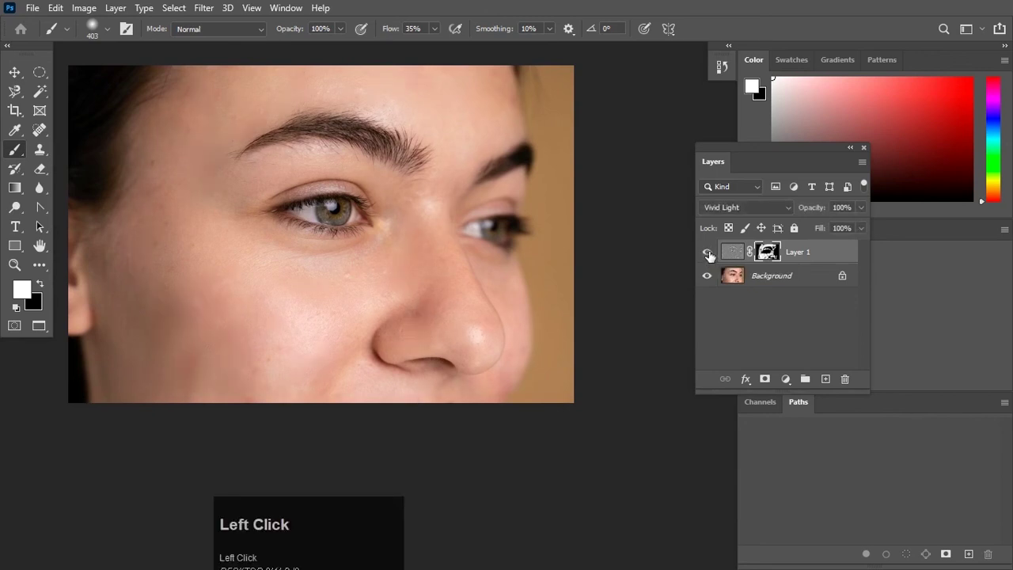